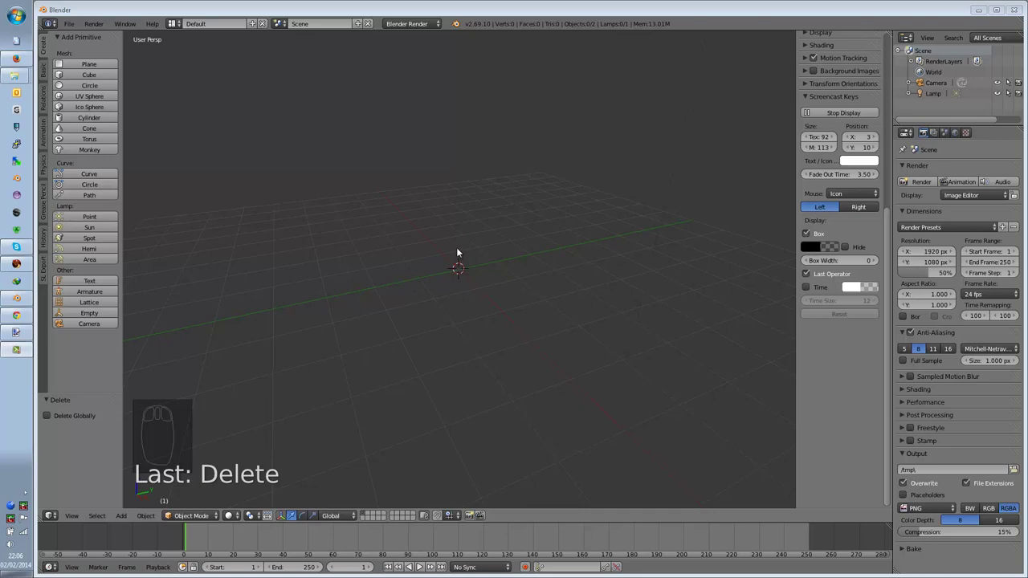
Step: Add a Circle mesh with 6 vertices to form a flat hexagon at the scene centre
drag(462, 272, 497, 296)
key(shift+a)
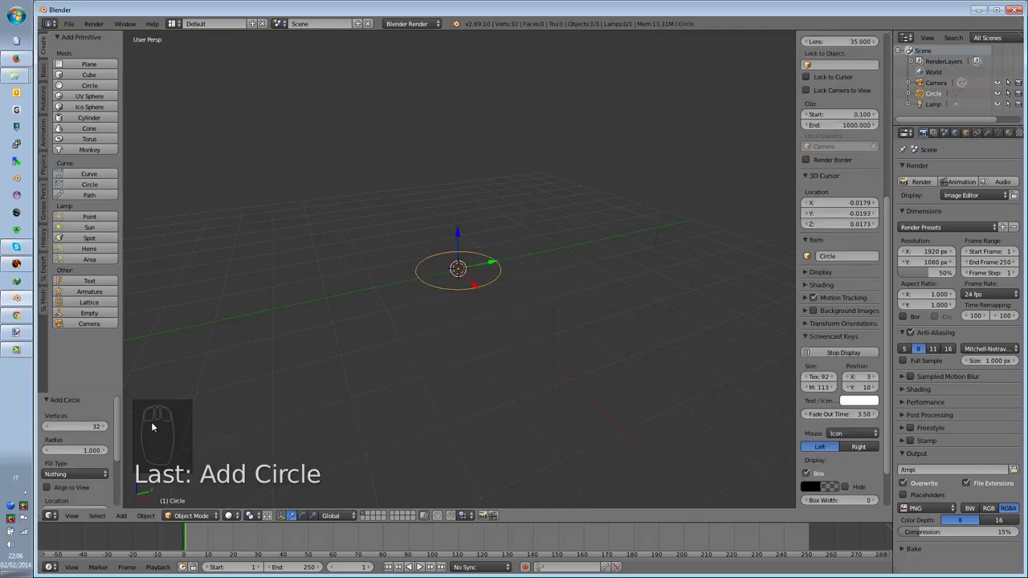
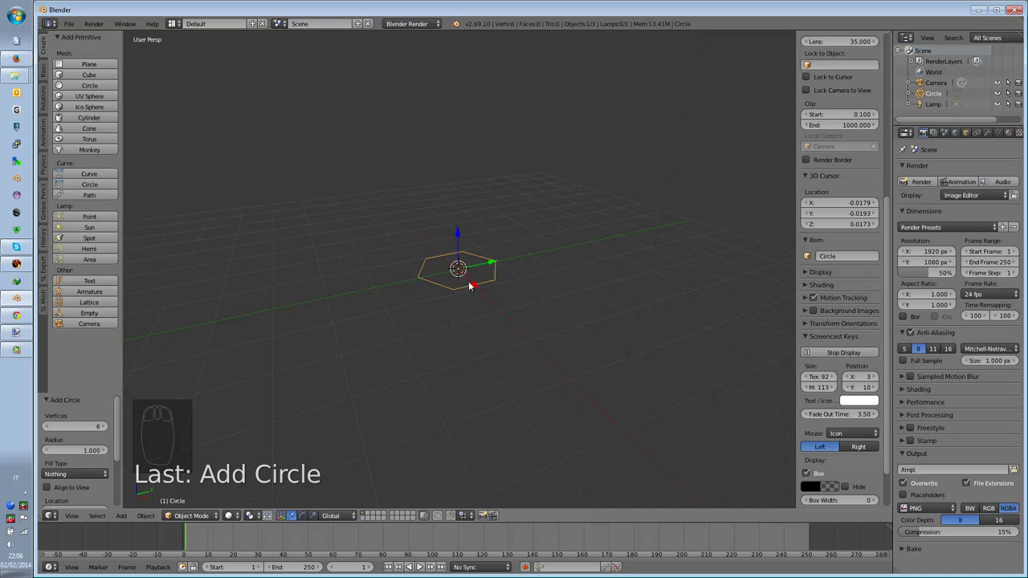
Step: Enter Edit Mode and extrude the hexagon upward to start the vase wall
key(Tab)
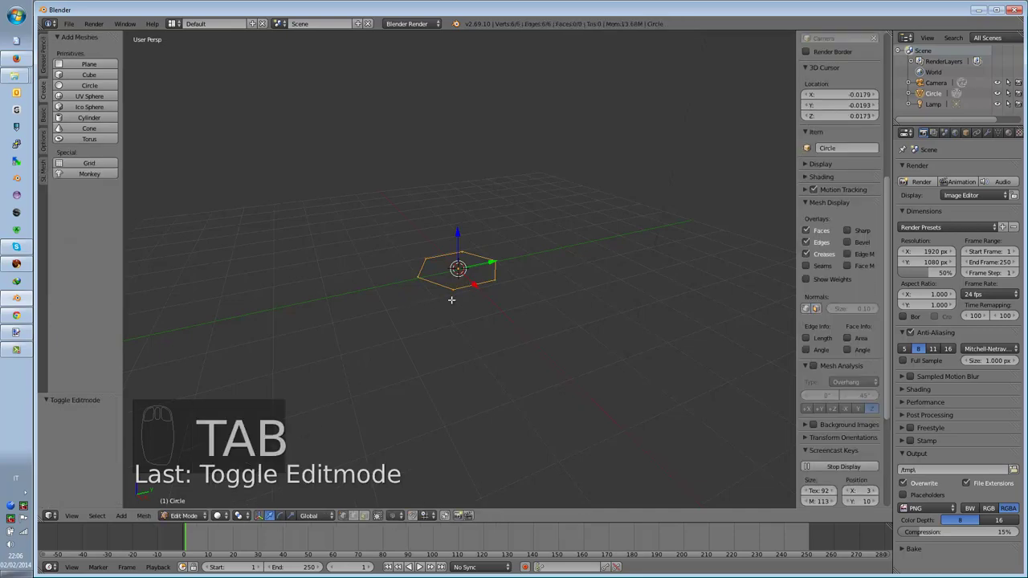
key(e)
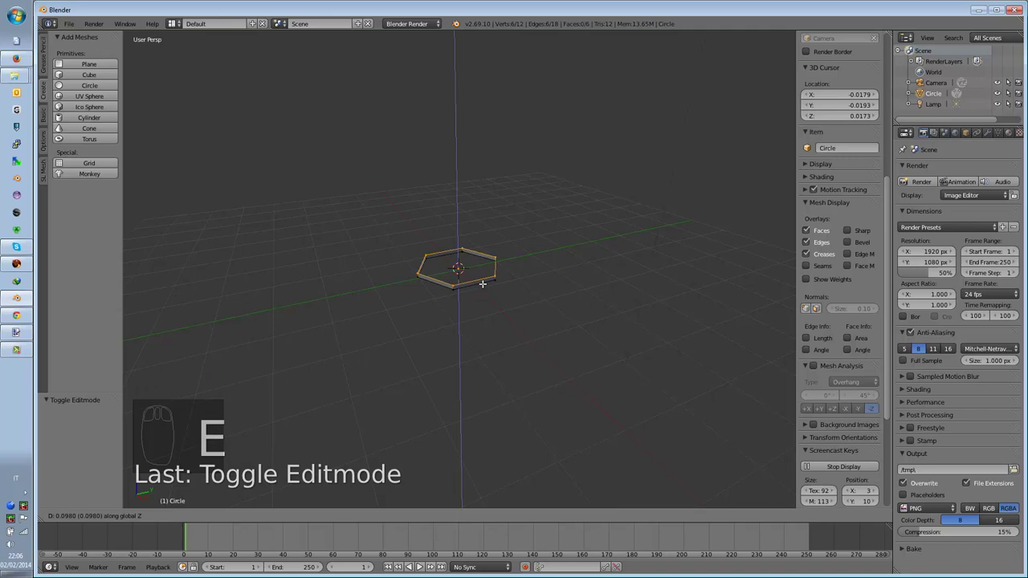
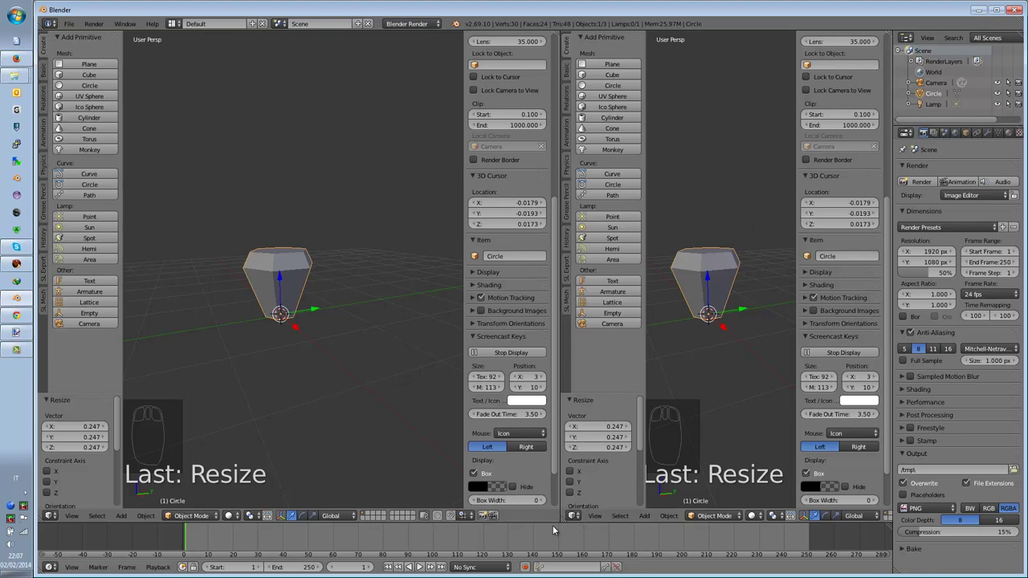
Step: Show a rendered image of the grey vase in the right-hand area beside the 3D view
drag(580, 519, 593, 431)
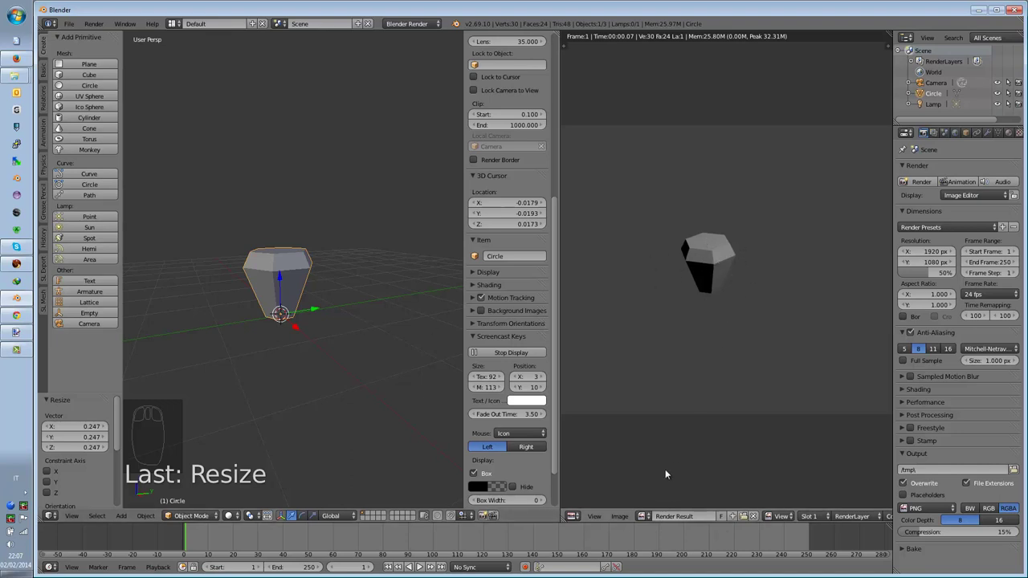
drag(632, 518, 546, 403)
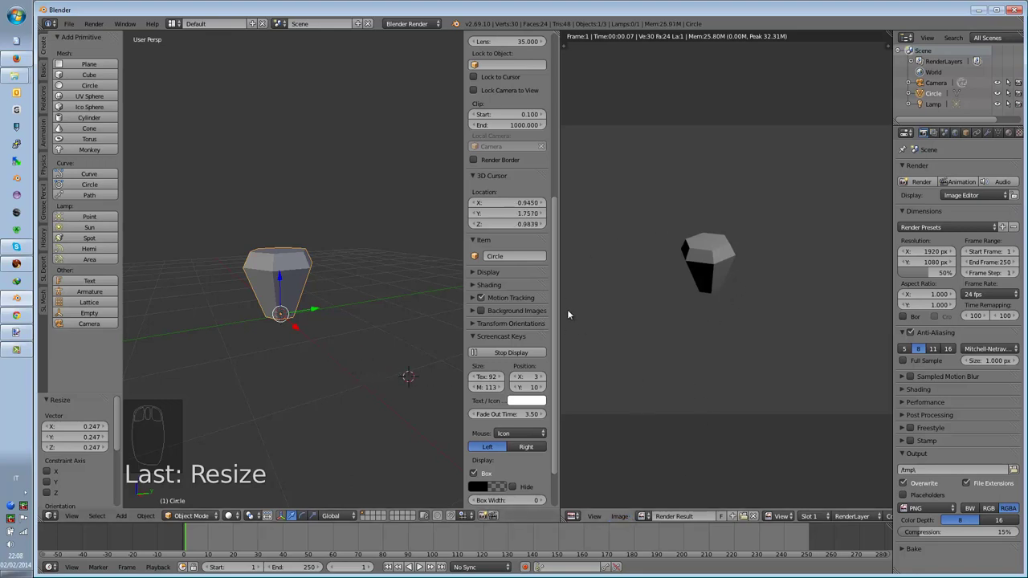
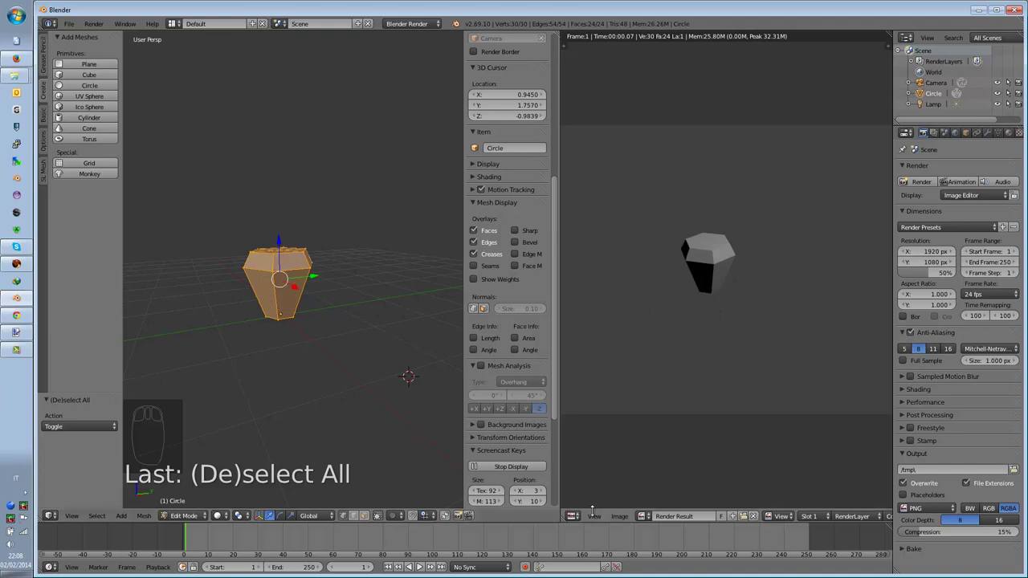
Step: Create a new blank 1024×1024 image named Untitled in the Image Editor
drag(623, 520, 658, 508)
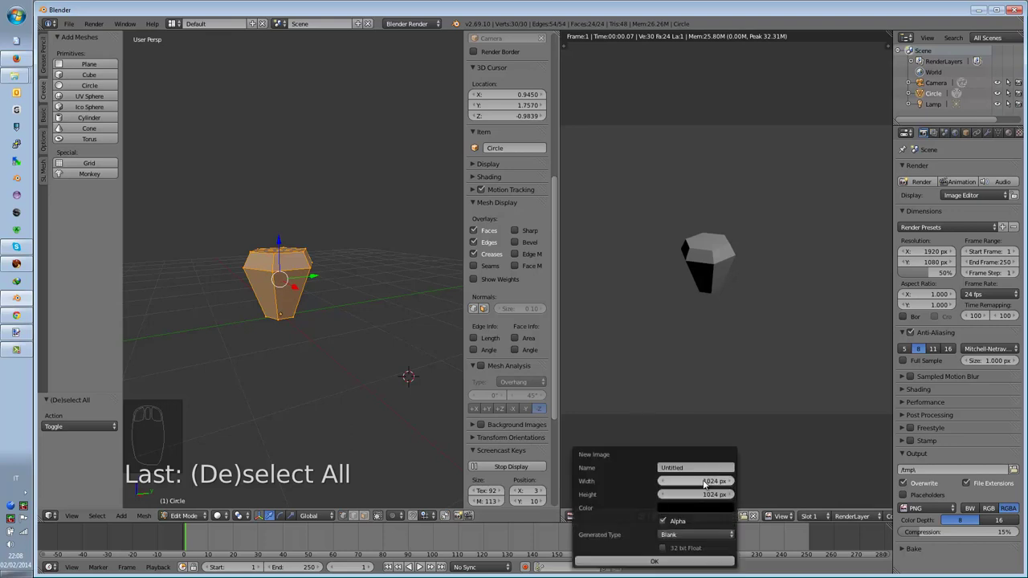
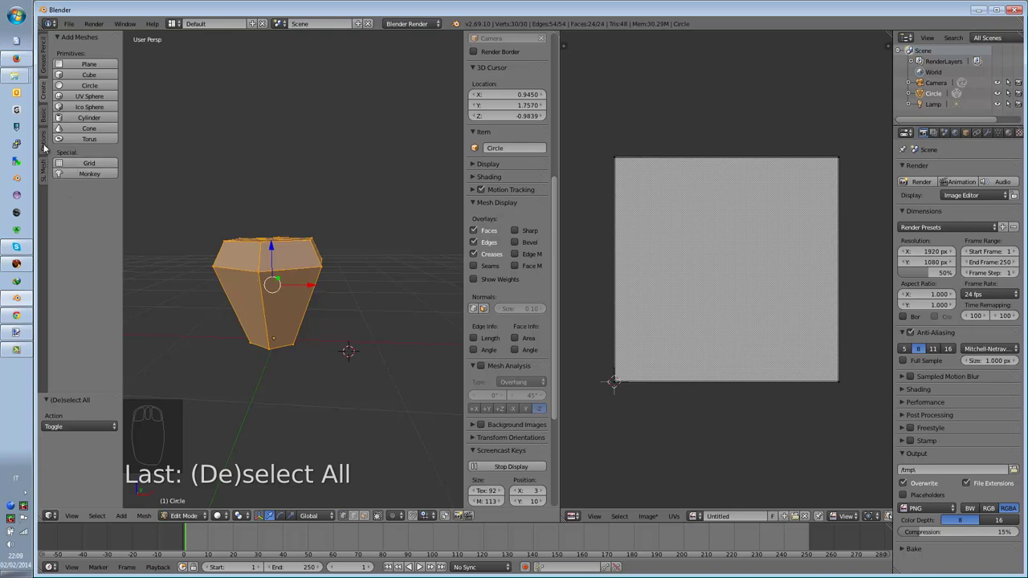
Step: Unwrap the vase mesh from the Shading/UVs tools so its UV layout appears over the image
drag(48, 149, 44, 71)
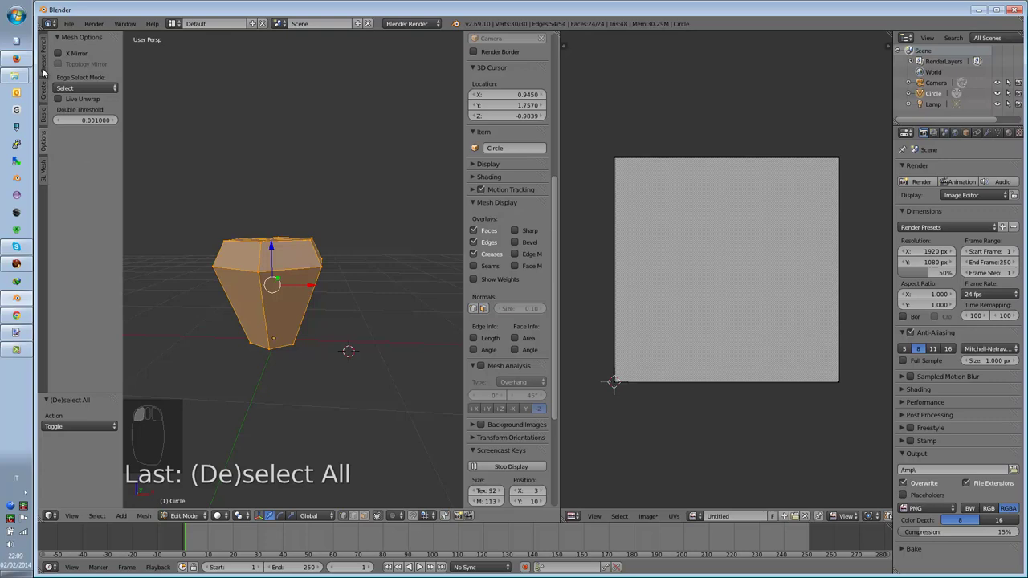
drag(48, 149, 112, 129)
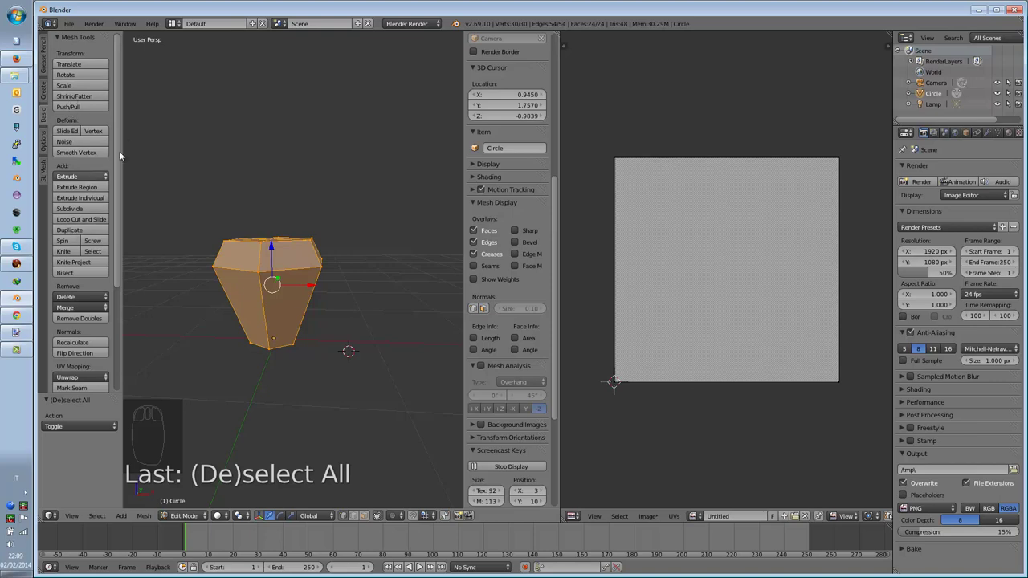
drag(122, 137, 121, 204)
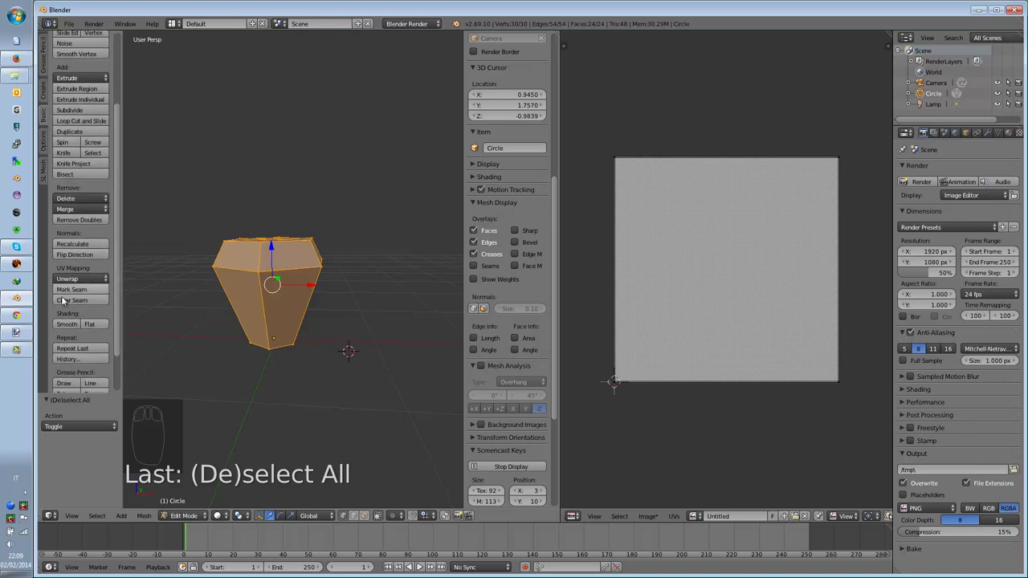
drag(118, 325, 68, 274)
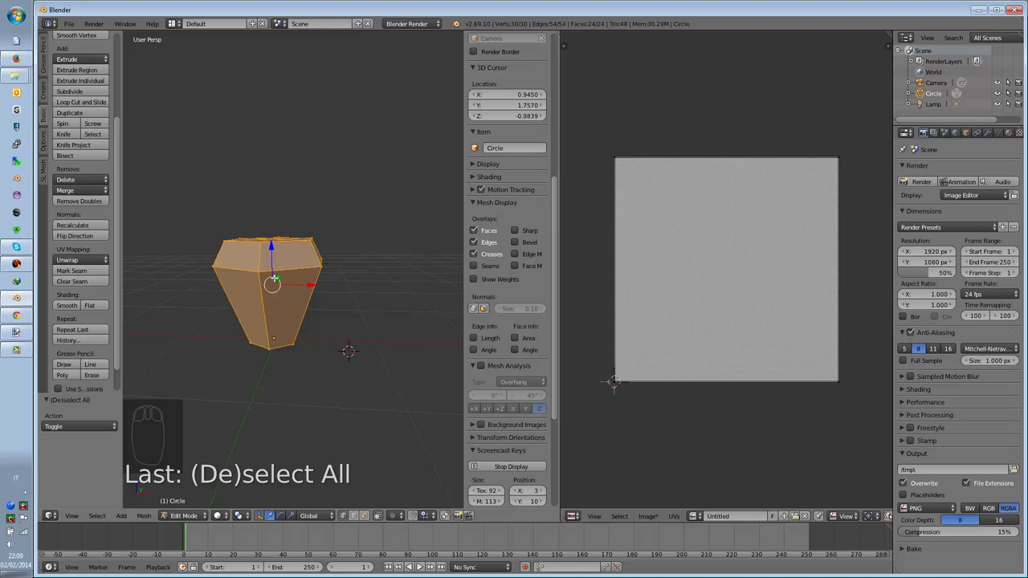
Step: Review the UV mapping methods for the strip-and-cap layout, then deselect all faces
key(u)
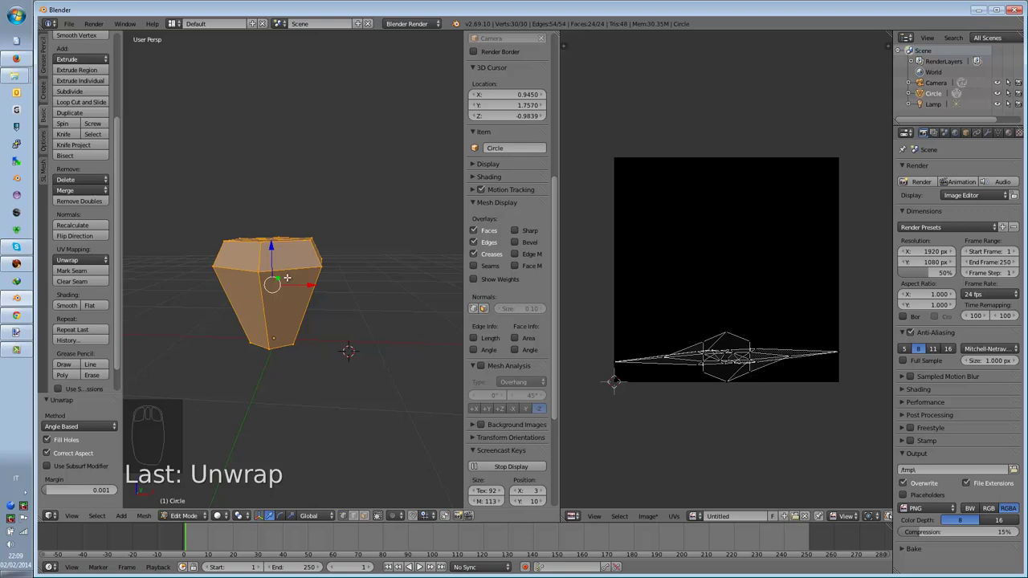
key(u)
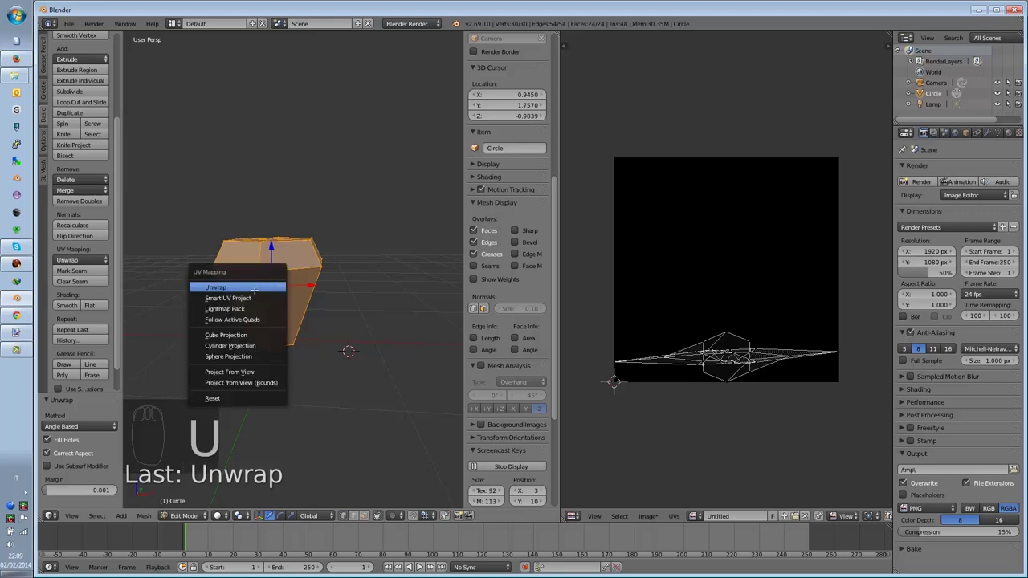
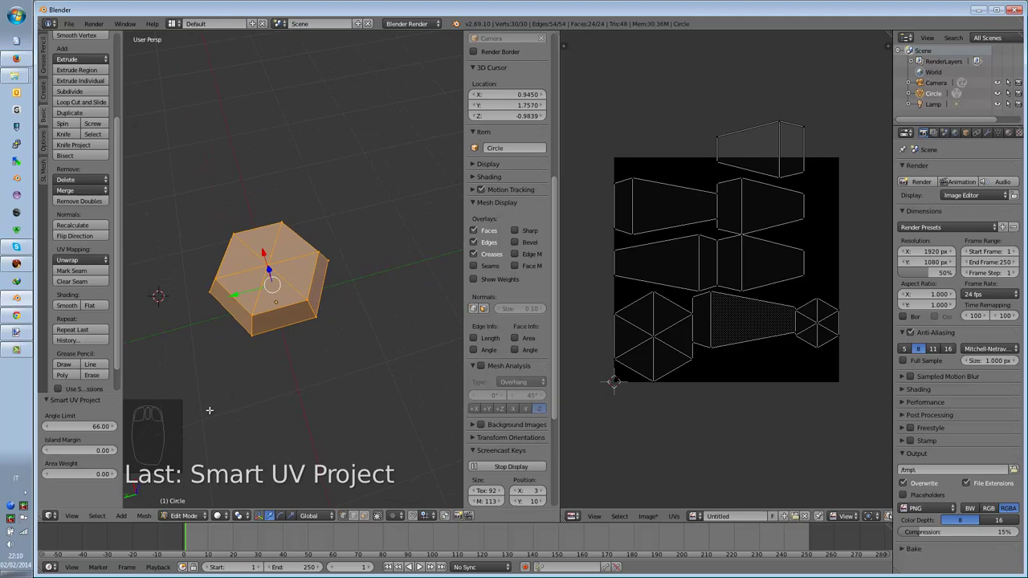
key(a)
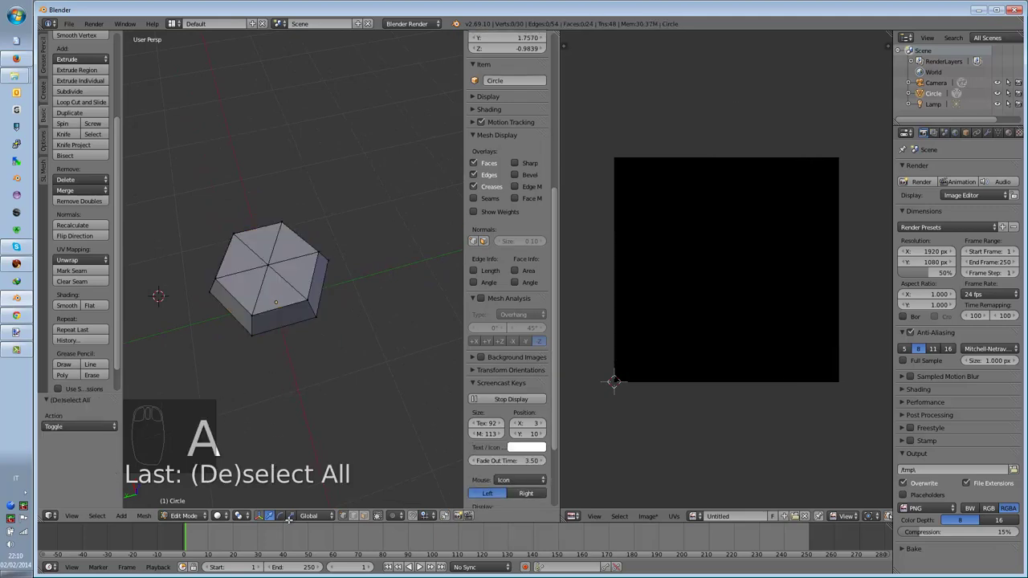
Step: Orbit the view to see the vase side-on for marking the rim and vertical seams
drag(352, 517, 344, 536)
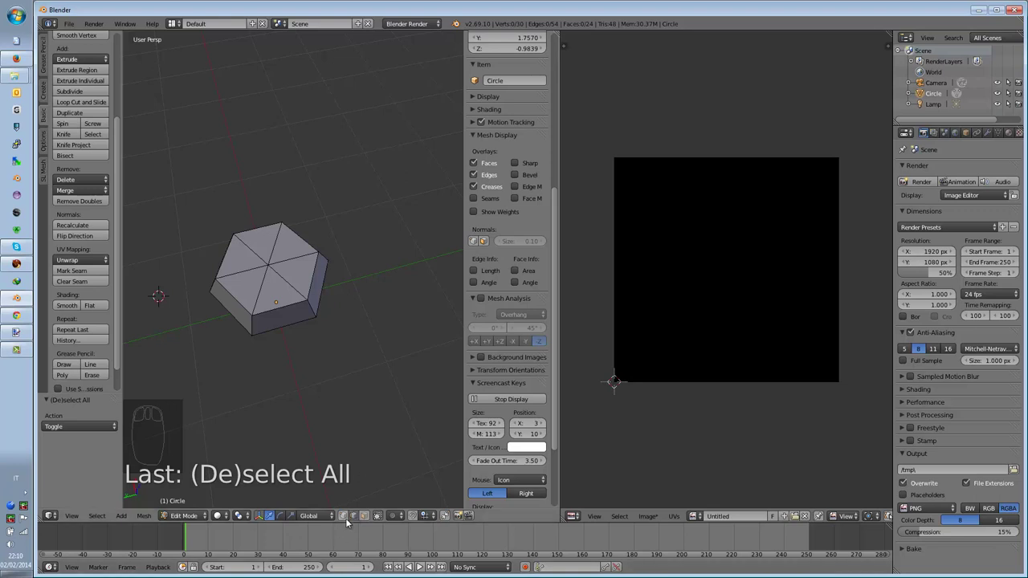
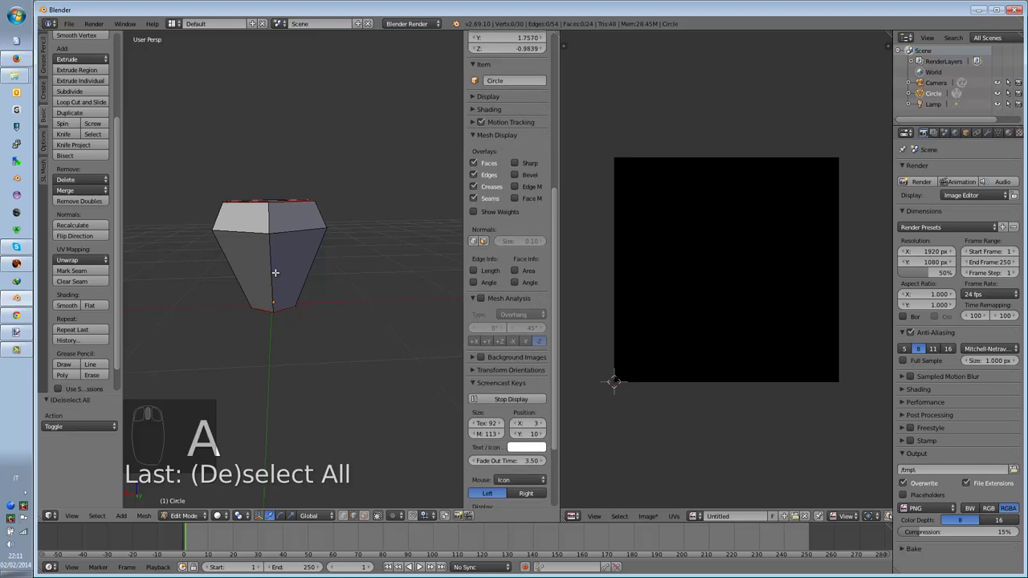
Step: Unwrap the vase along its marked seams into a curved side strip plus two caps, orbiting to inspect
key(u)
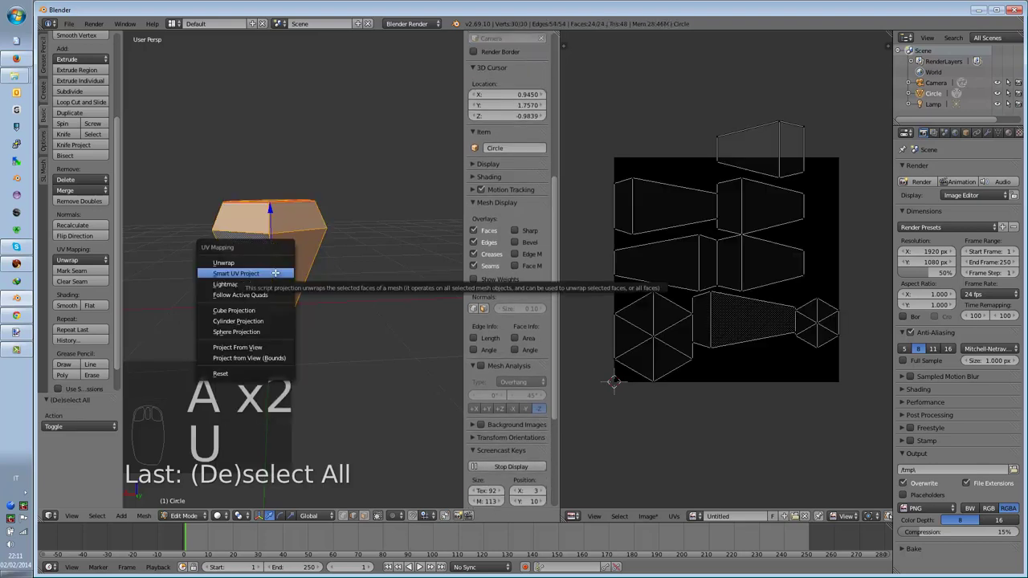
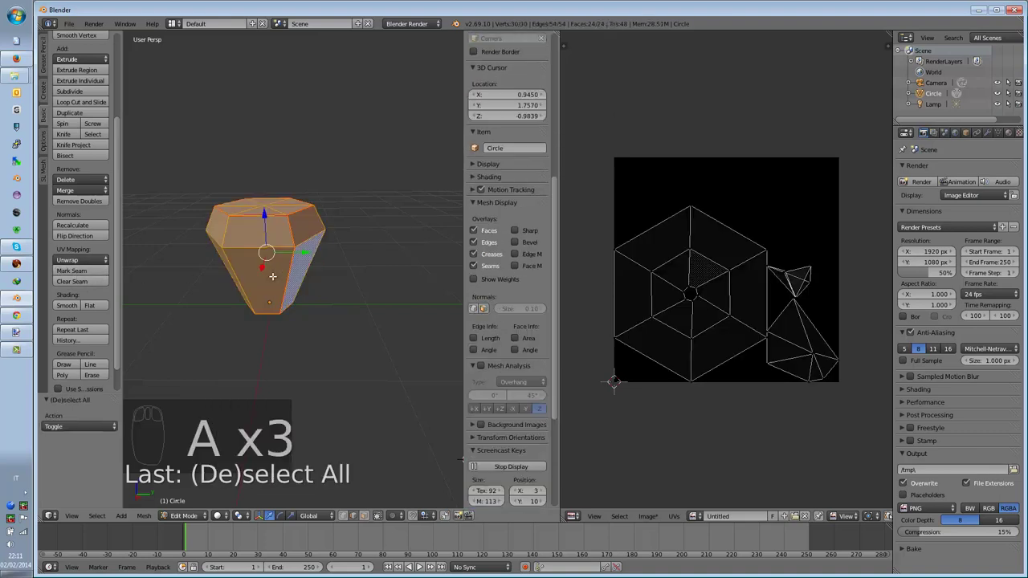
key(u)
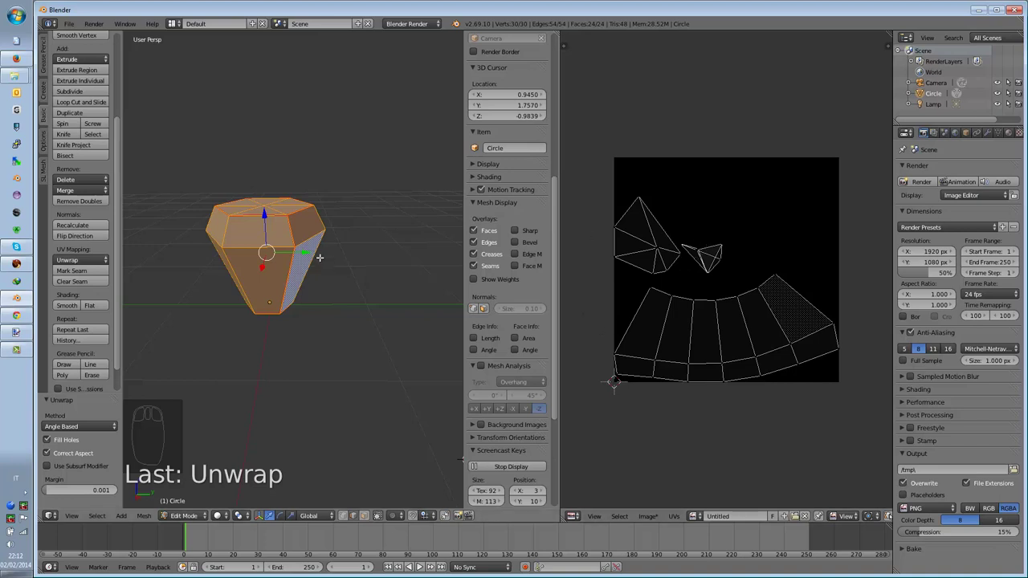
drag(289, 221, 638, 175)
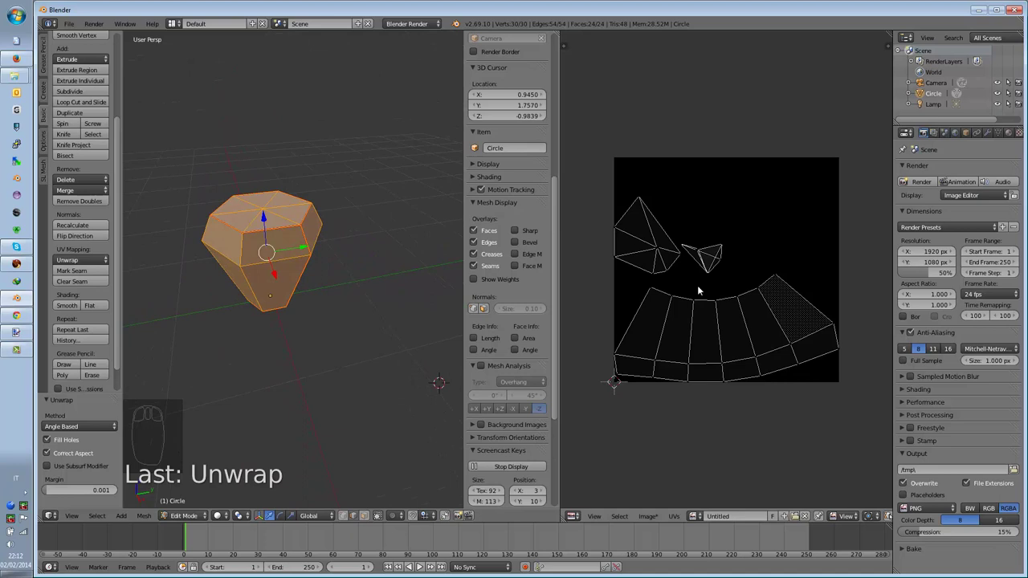
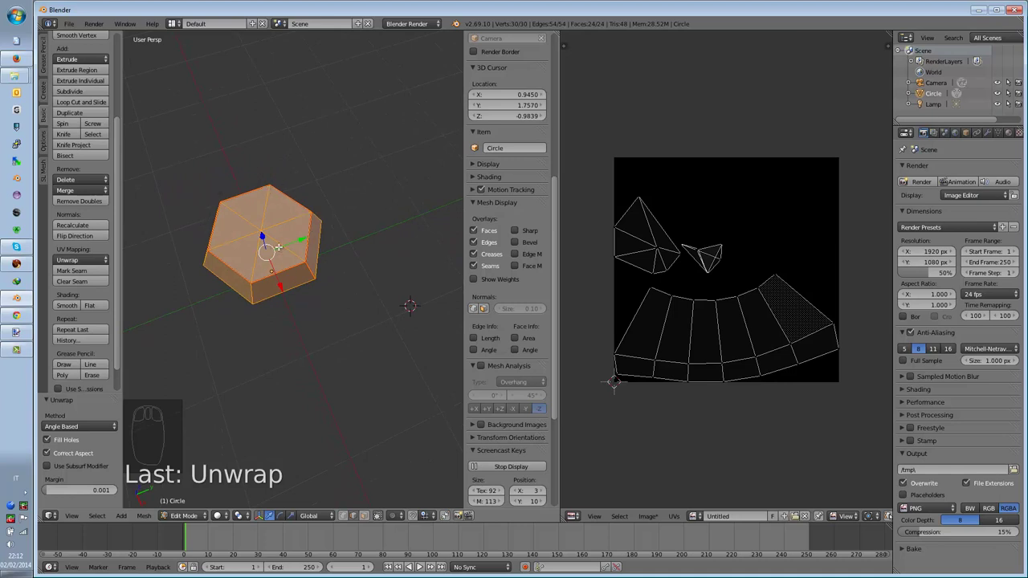
Step: Switch to top view with Numpad 7 to look straight down on the vase's top cap
key(KP_7)
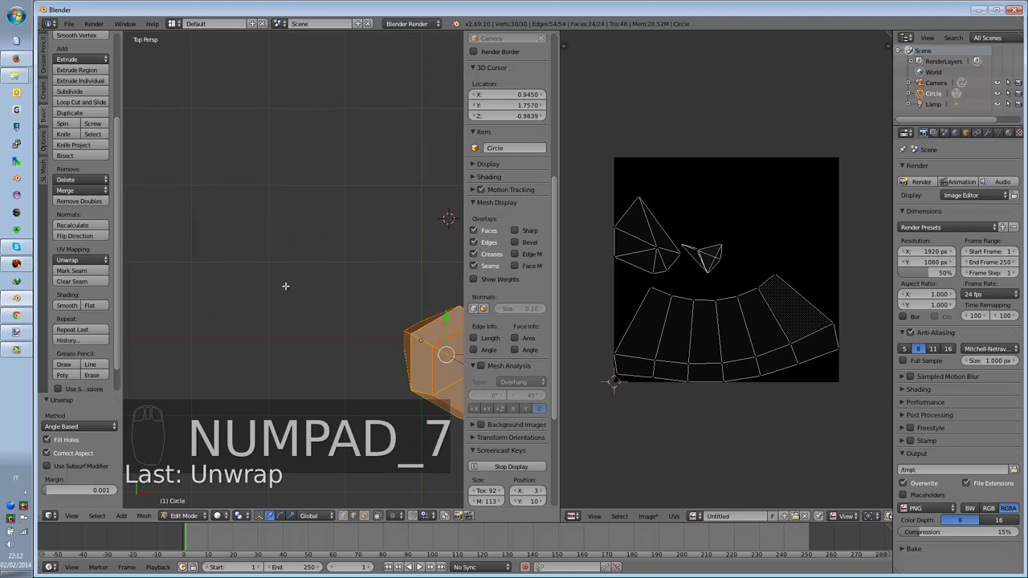
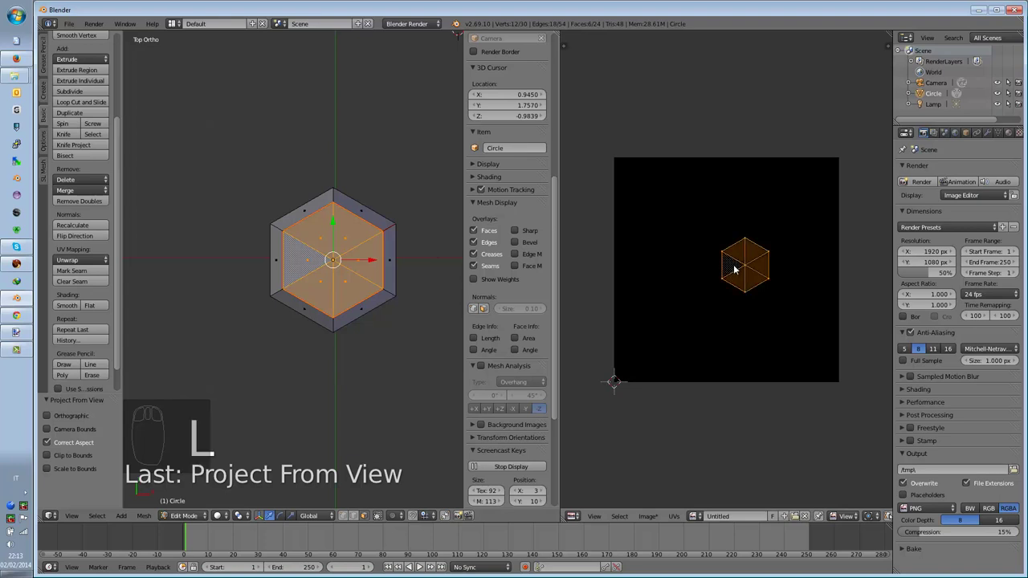
Step: Move the top cap's hexagonal UV island toward the image's upper right
key(g)
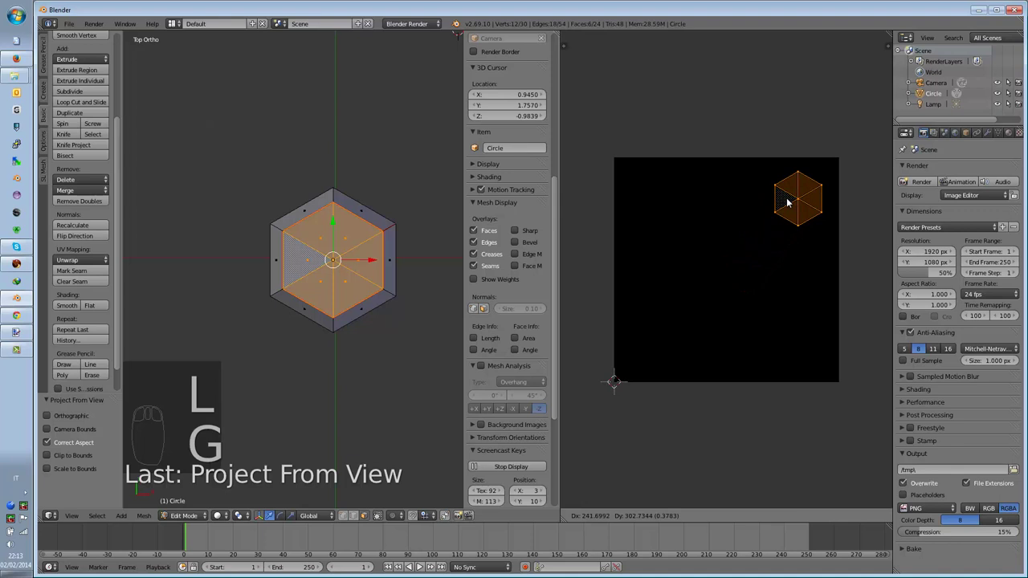
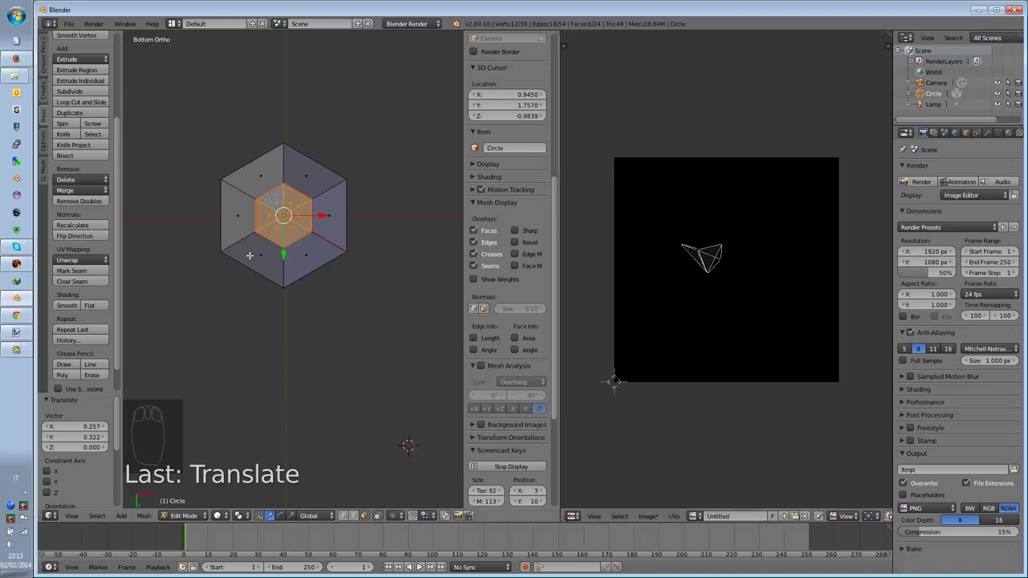
Step: Unwrap the bottom cap as a hexagon and move its island to the image's lower right
key(u)
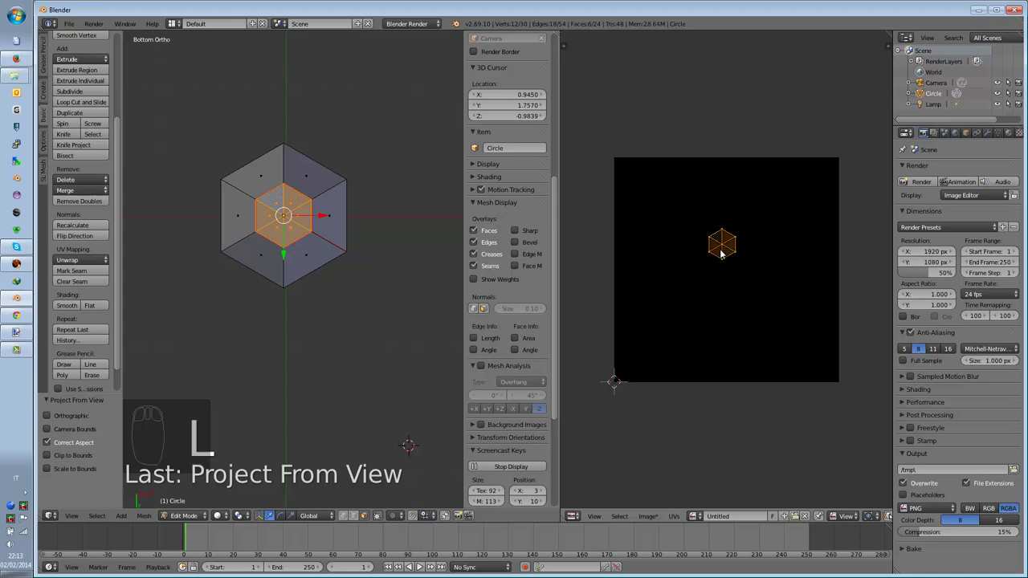
key(g)
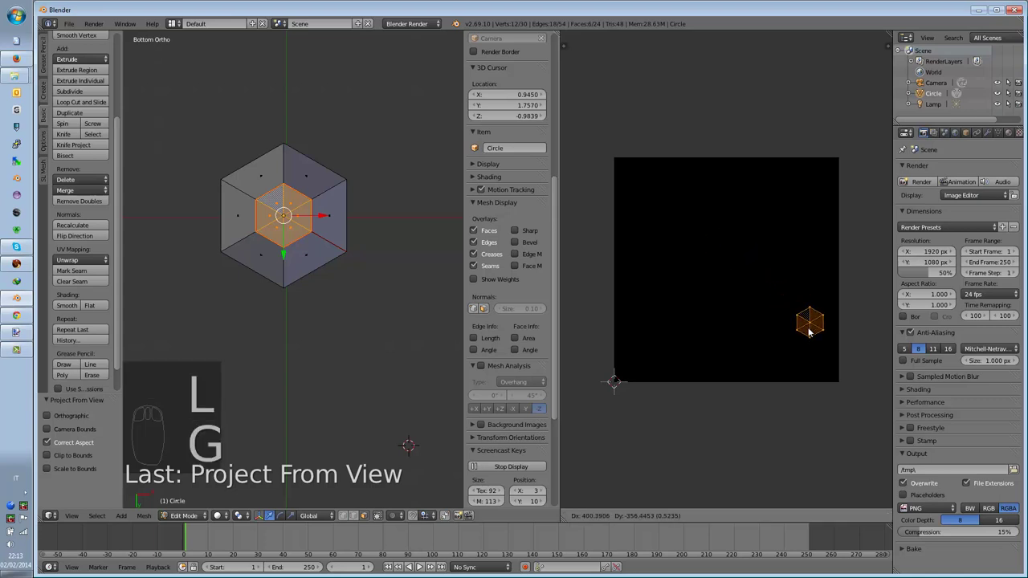
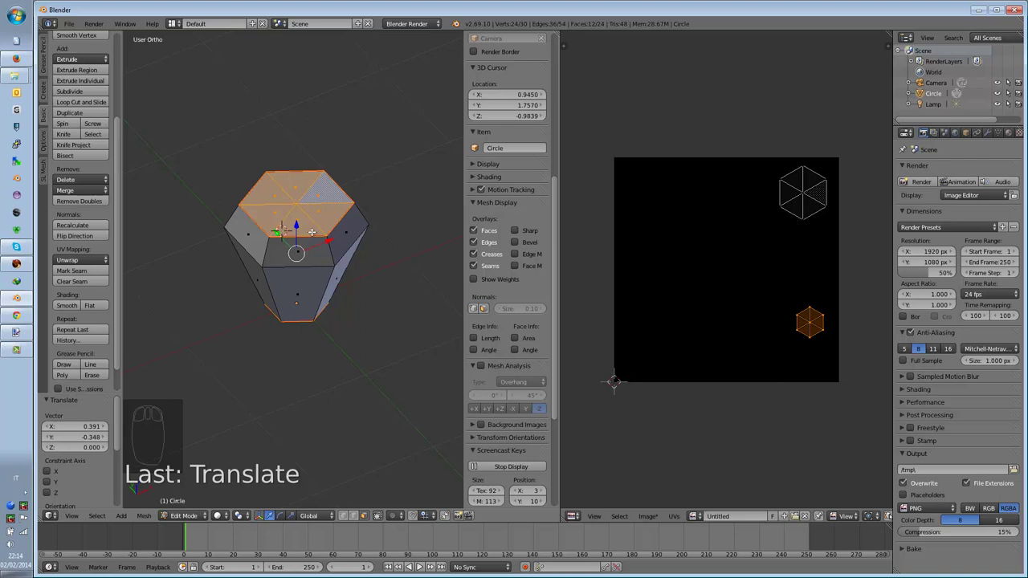
Step: Invert the selection to the side faces and shrink their UV strip into a compact block
key(ctrl+i)
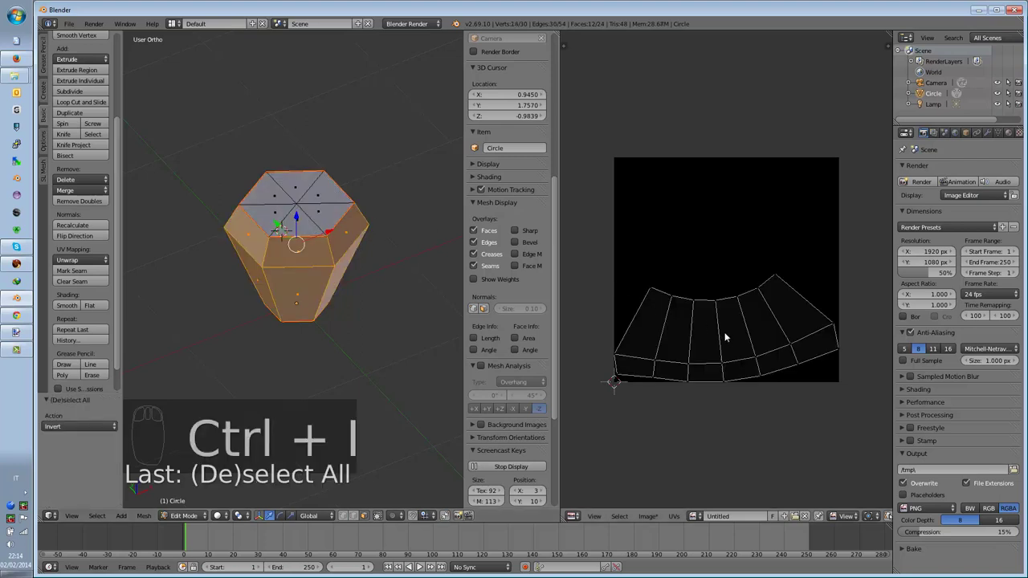
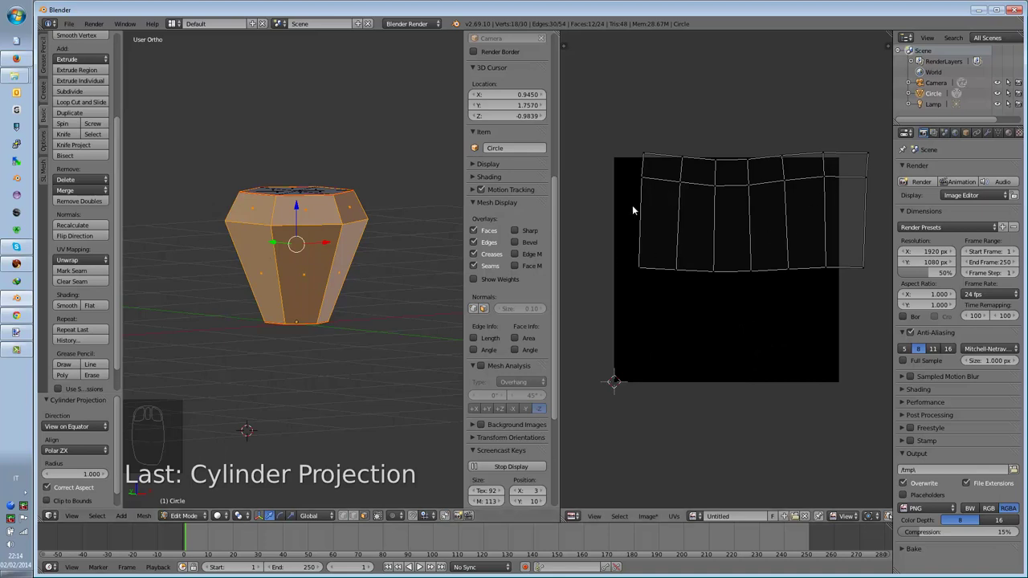
drag(118, 420, 85, 389)
drag(760, 254, 705, 246)
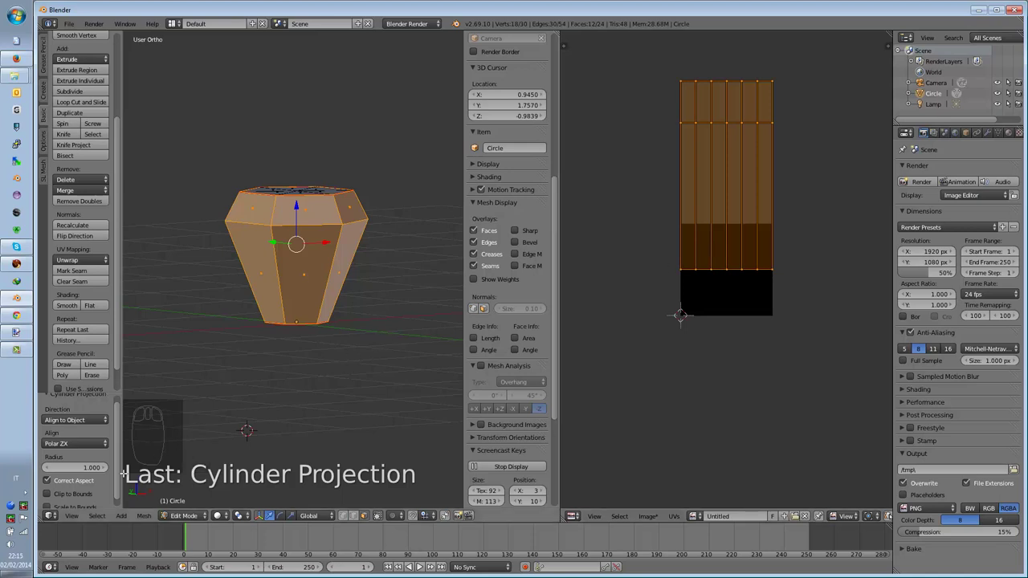
drag(46, 497, 739, 296)
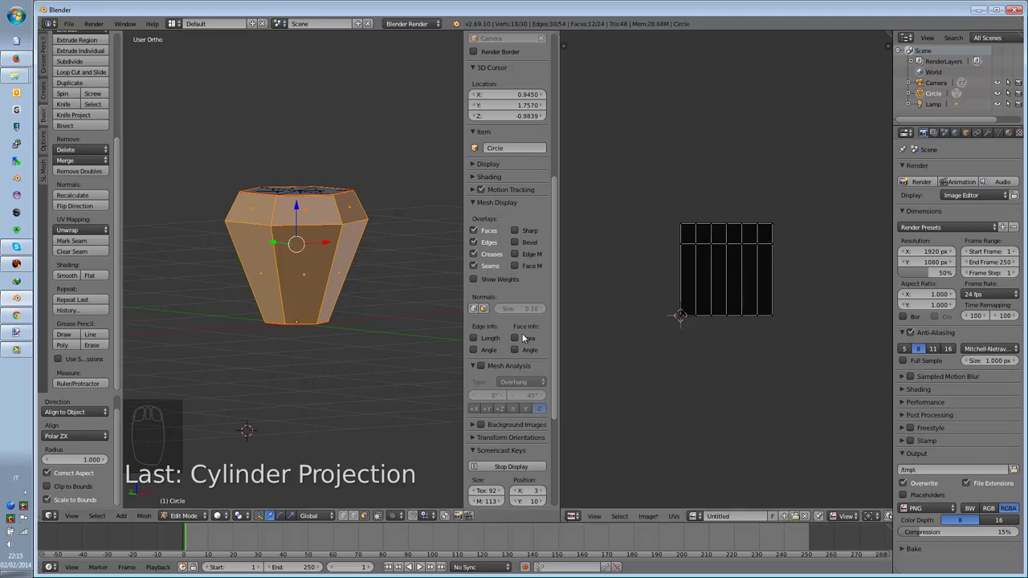
Step: Unwrap all faces of the vase and squeeze the side strip horizontally along X
key(a)
key(a)
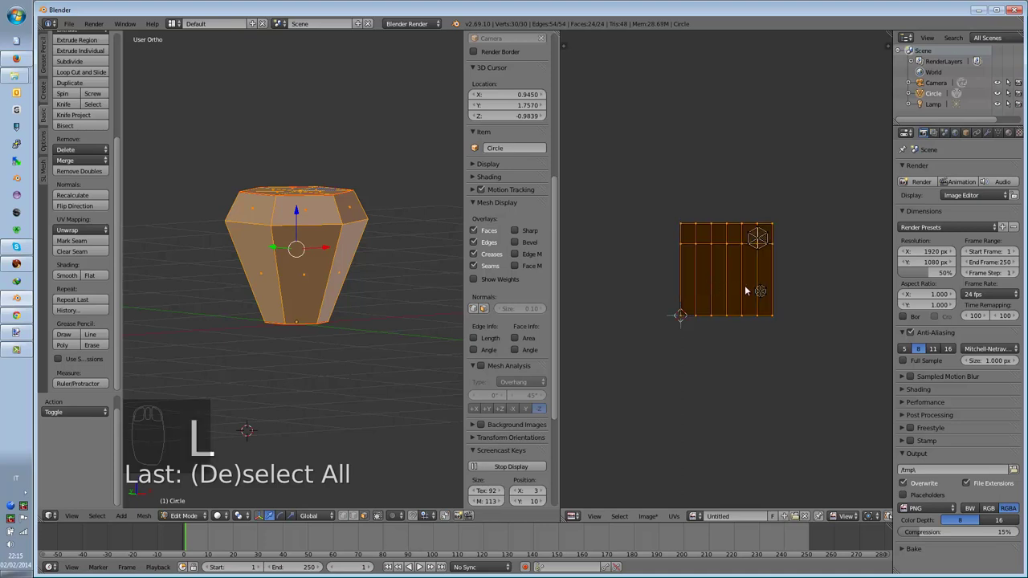
key(s)
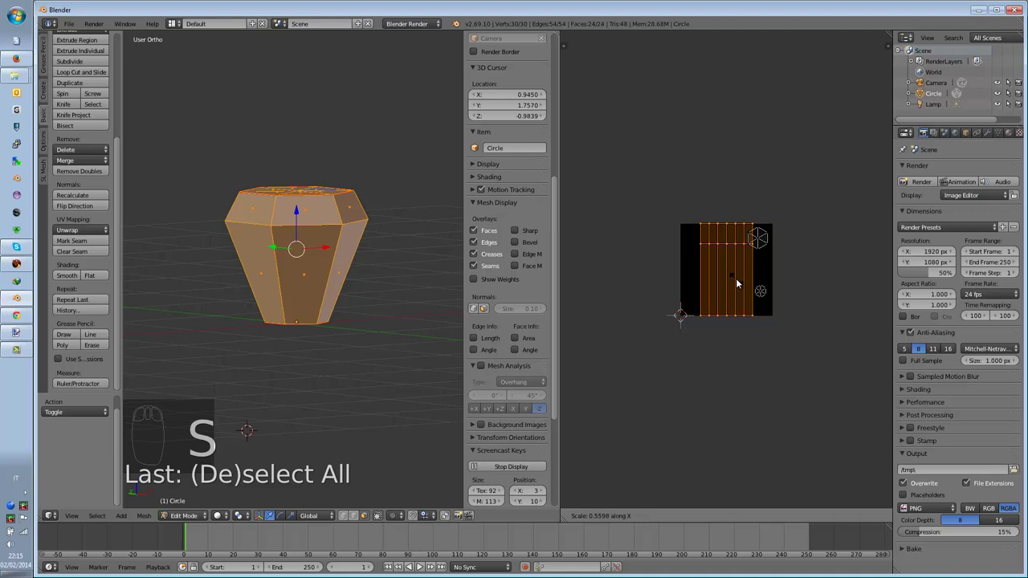
drag(739, 282, 728, 281)
key(g)
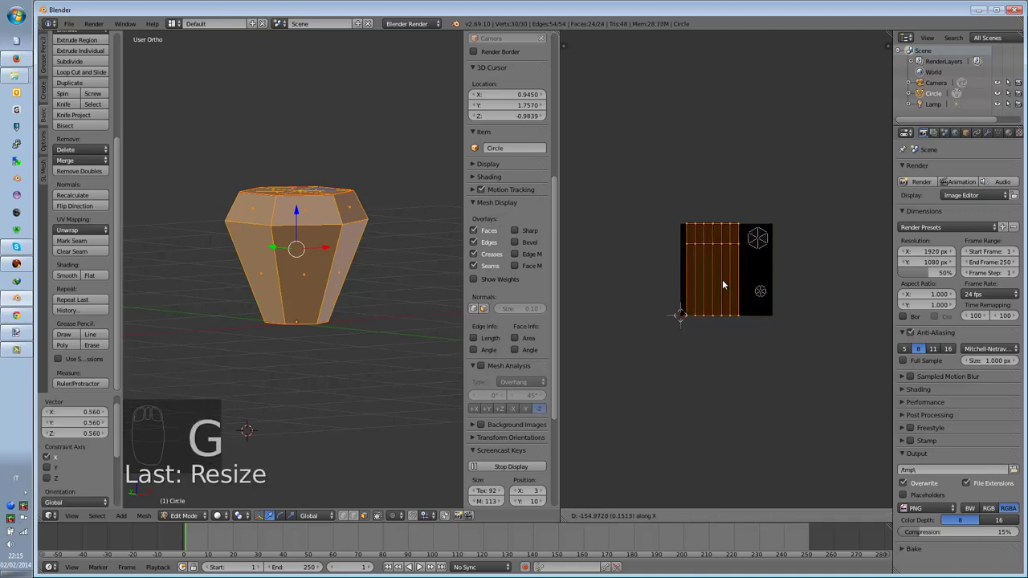
Step: Narrow the strip further and settle it against the image's left edge beside the hexagons
drag(725, 283, 725, 285)
key(s)
drag(725, 285, 741, 283)
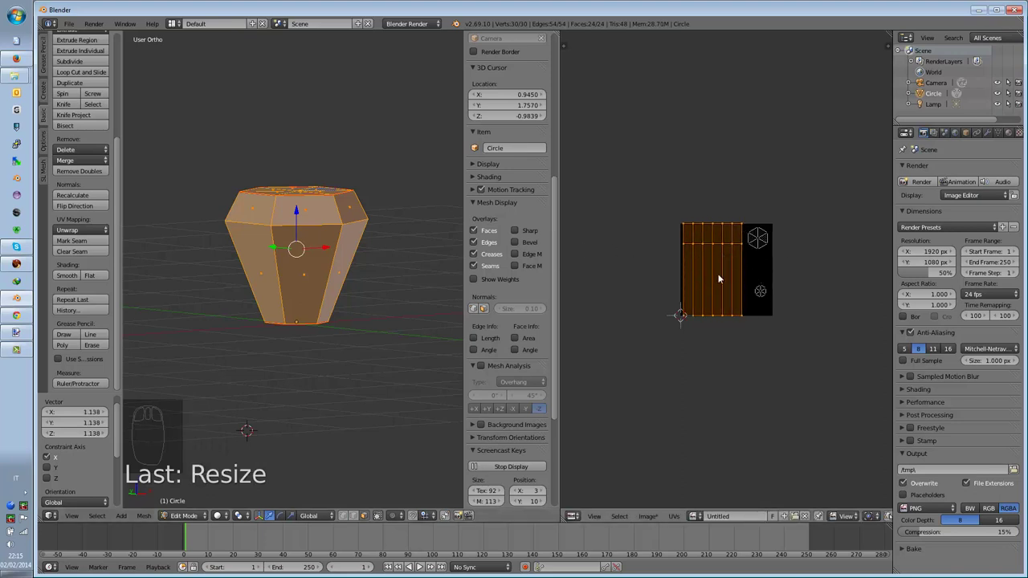
drag(751, 268, 337, 237)
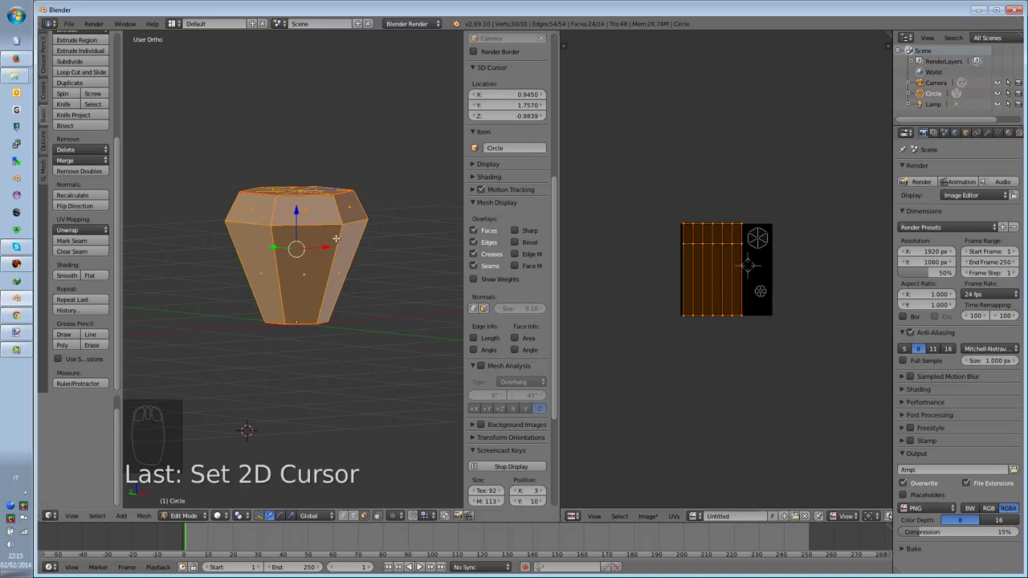
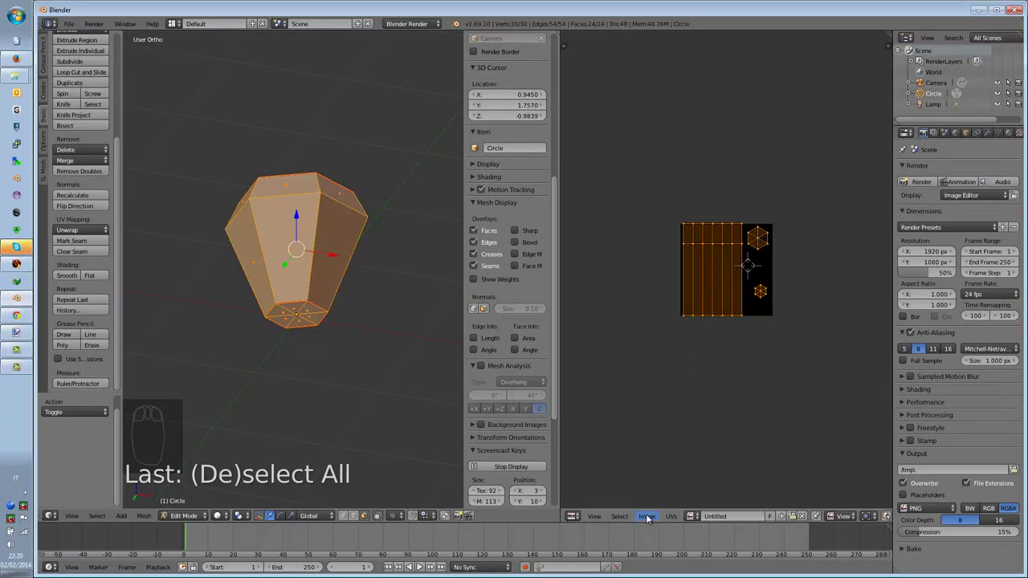
Step: Bring up the Image commands to reload the painted texture behind the layout
drag(651, 518, 651, 519)
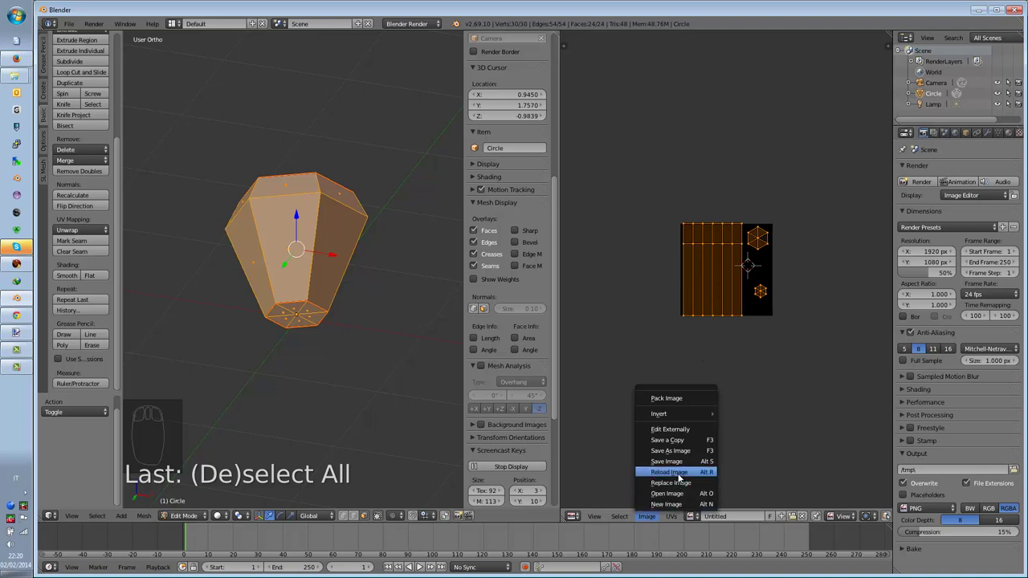
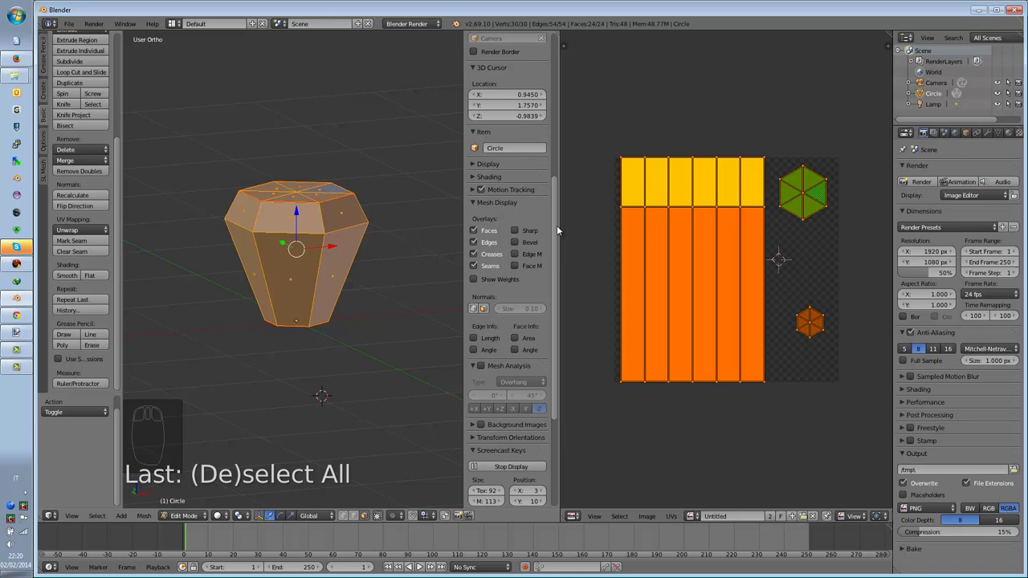
Step: Show the painted texture with orange panels, yellow band and green hexagons behind the vase's layout
drag(558, 224, 480, 300)
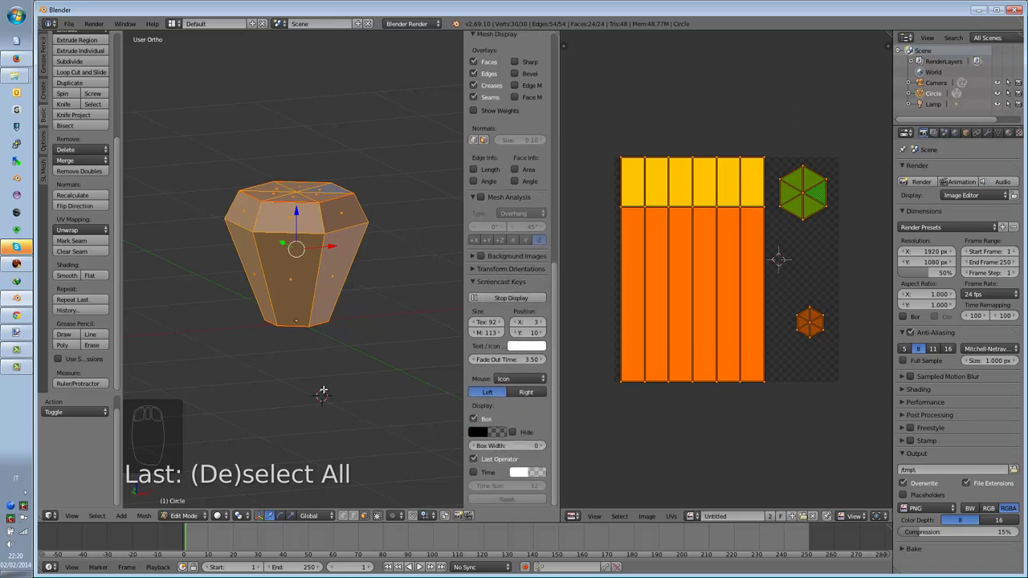
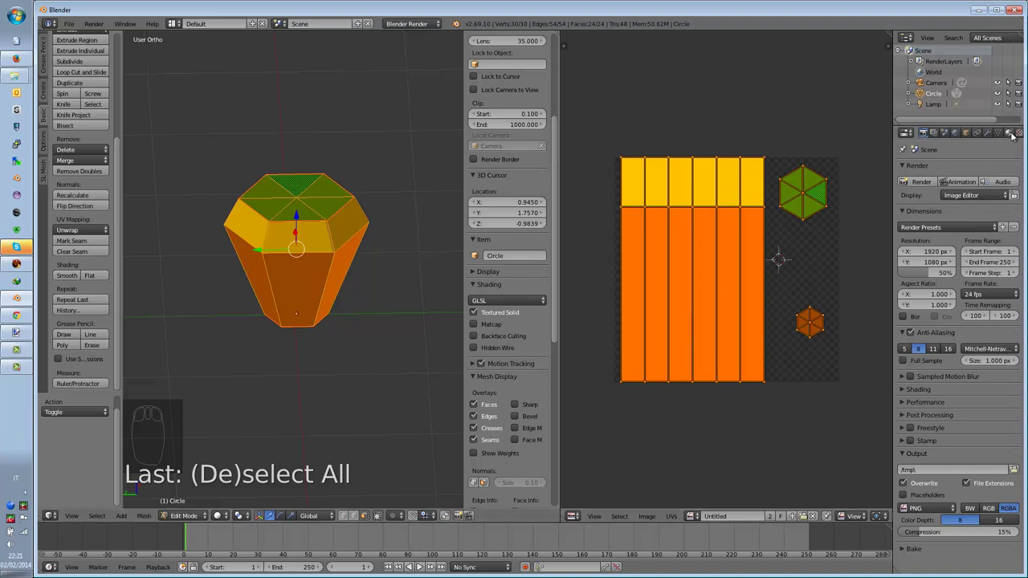
Step: Create a new material for the vase and add a texture to it
drag(1014, 136, 1009, 143)
drag(947, 220, 929, 237)
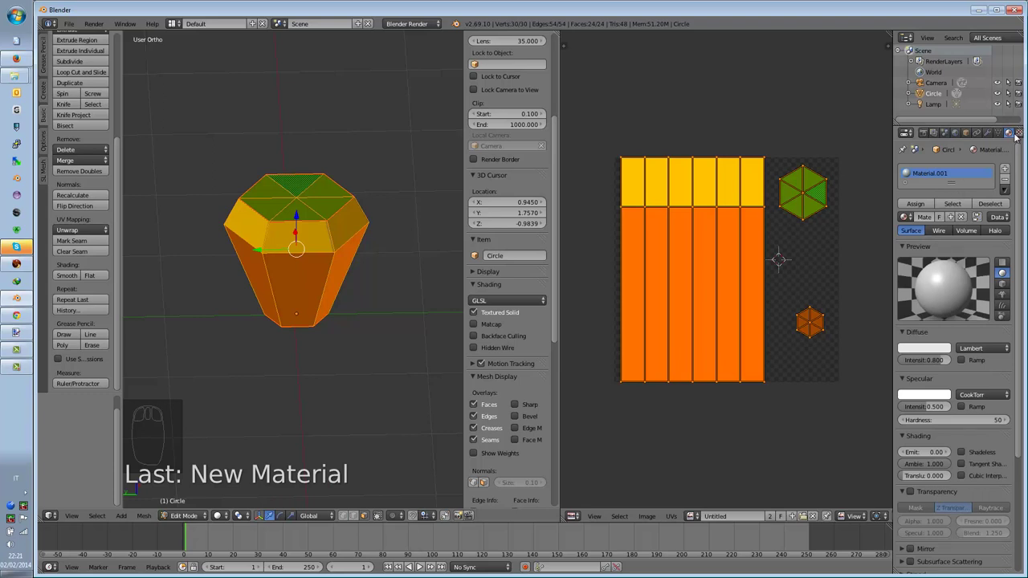
drag(1024, 135, 955, 197)
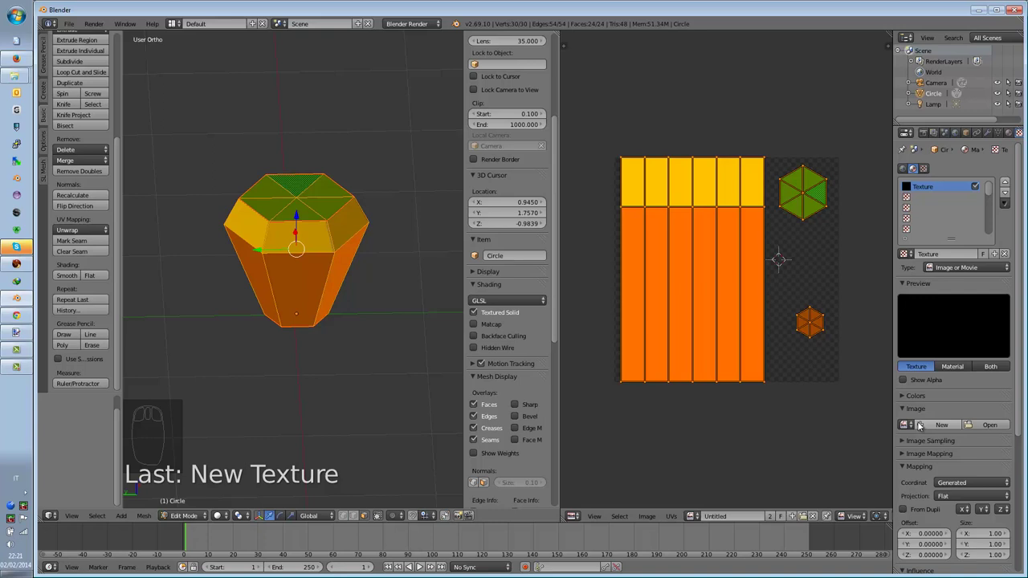
Step: Load the painted PNG into the texture and map it through UV coordinates using UVMap
drag(910, 424, 924, 454)
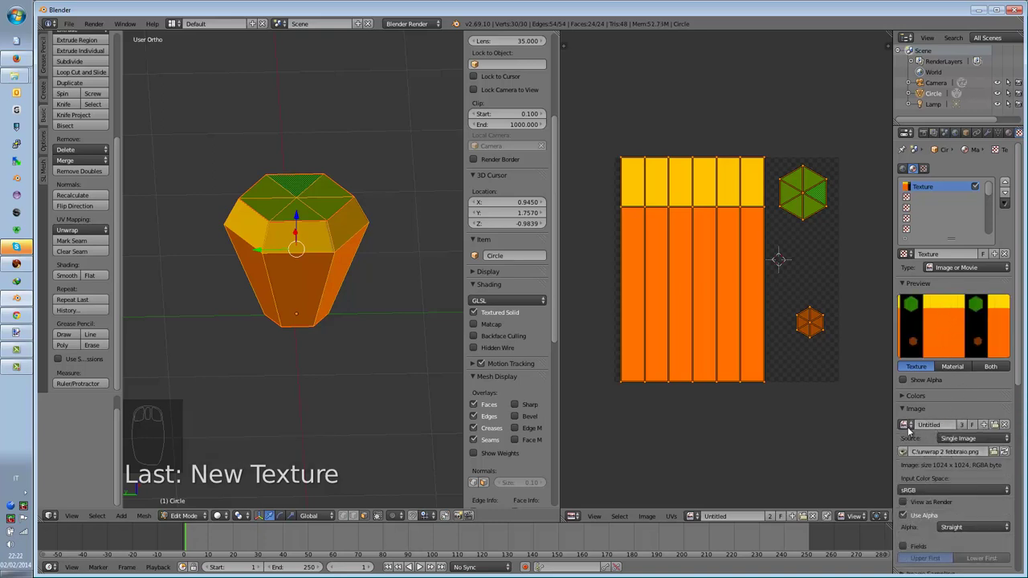
drag(1022, 358, 945, 390)
drag(945, 389, 957, 398)
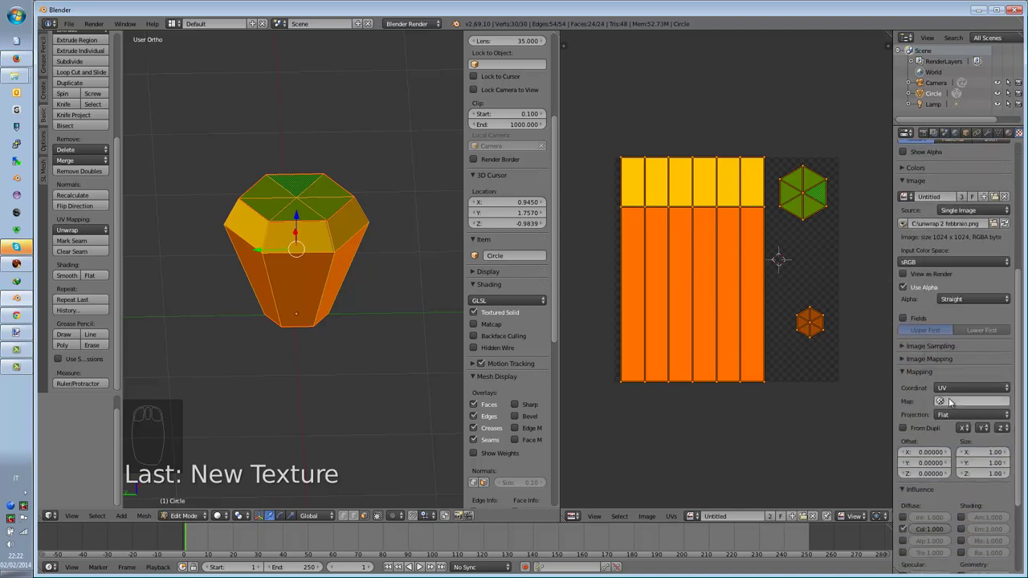